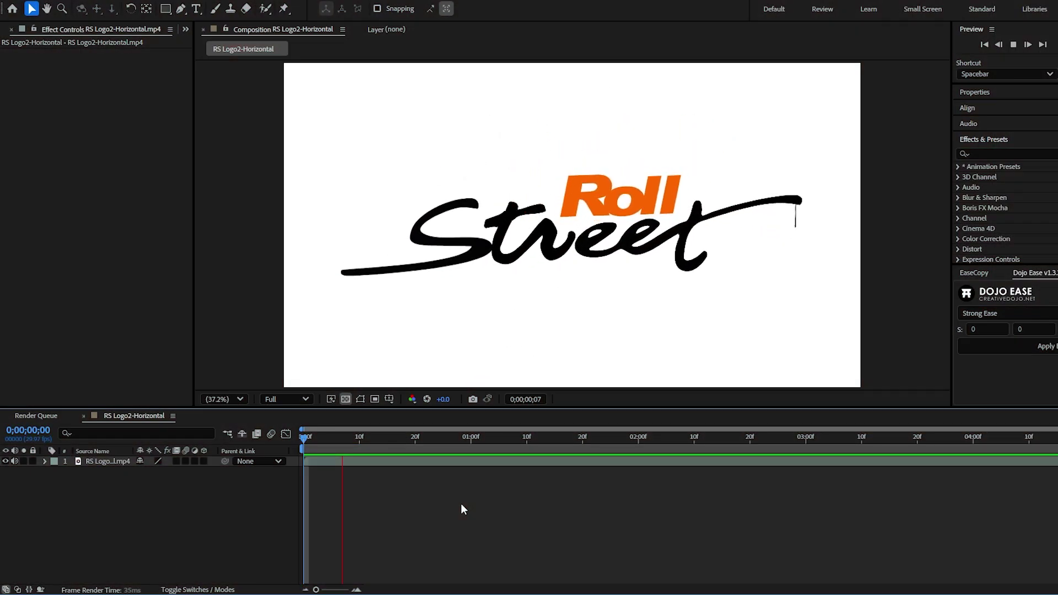
- Apply the Color Range key to the logo video layer, sampling its white background
key(space)
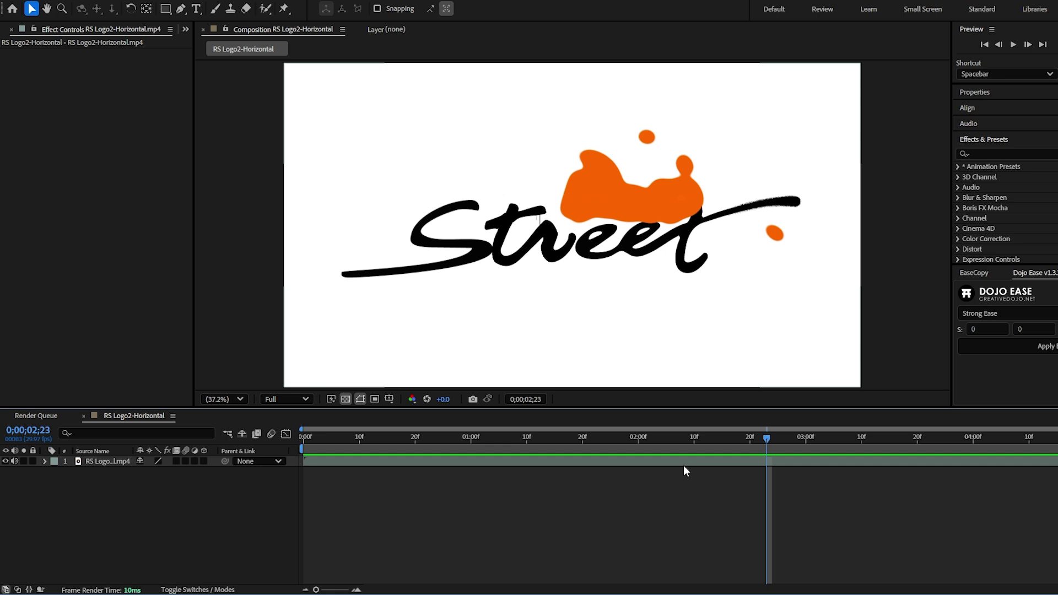
click(704, 469)
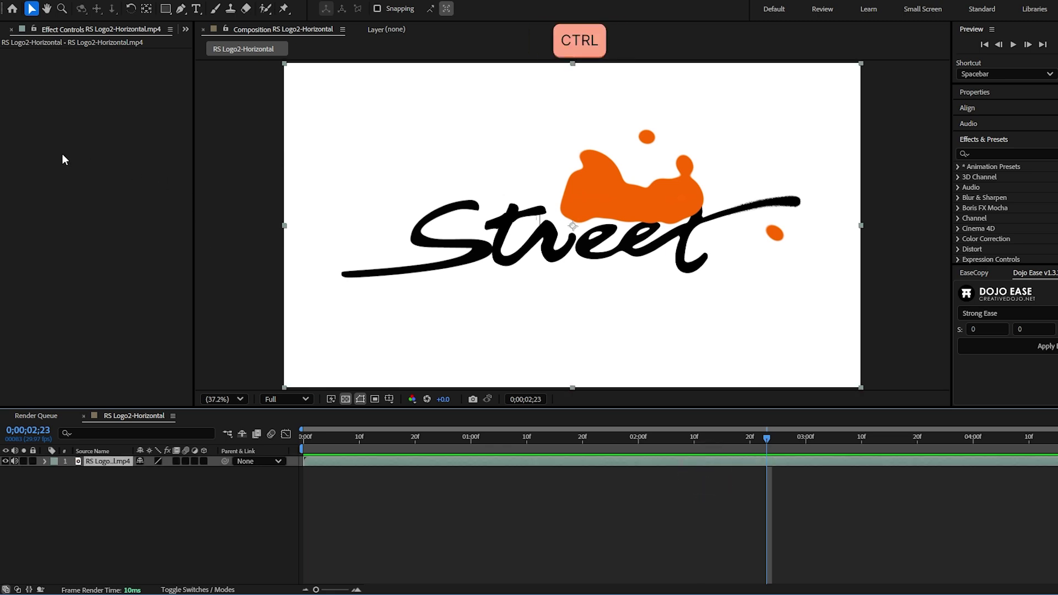
key(ctrl+space)
key(space)
key(Return)
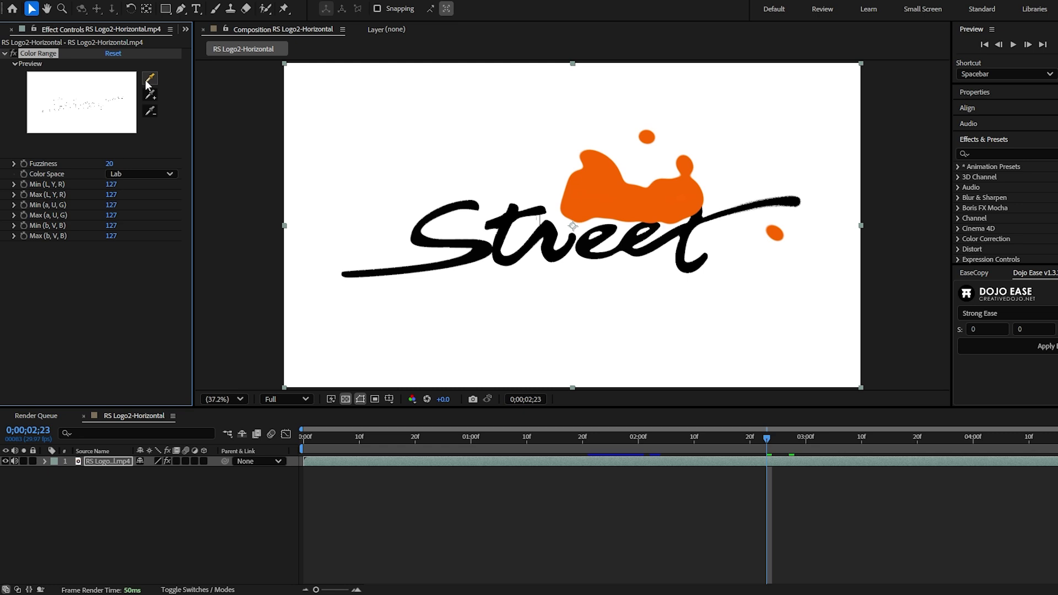
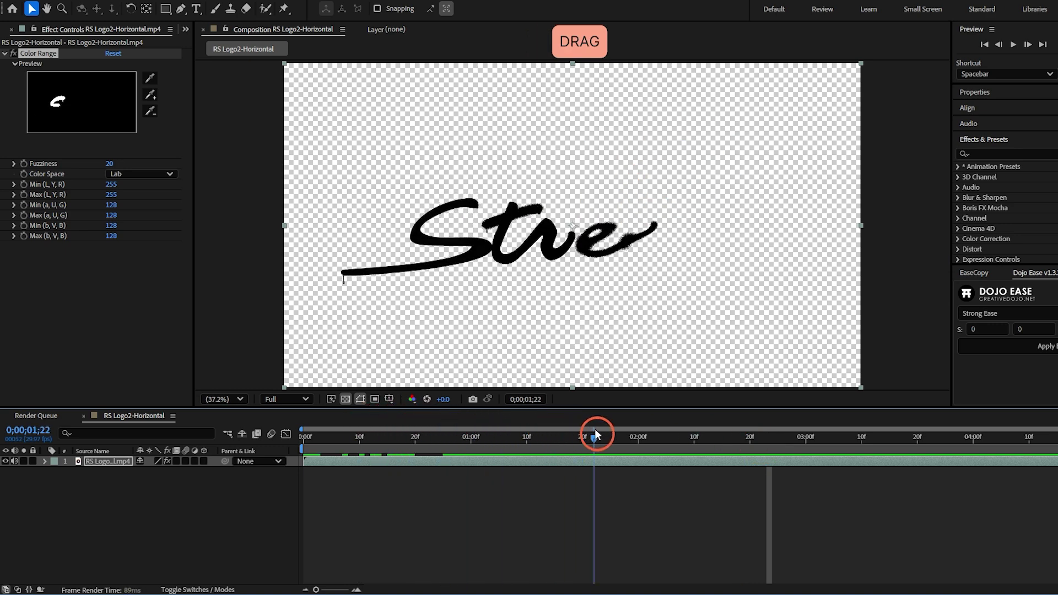
- Create a Medium Red (pink) solid and place it beneath the logo layer
key(ctrl+y)
click(651, 406)
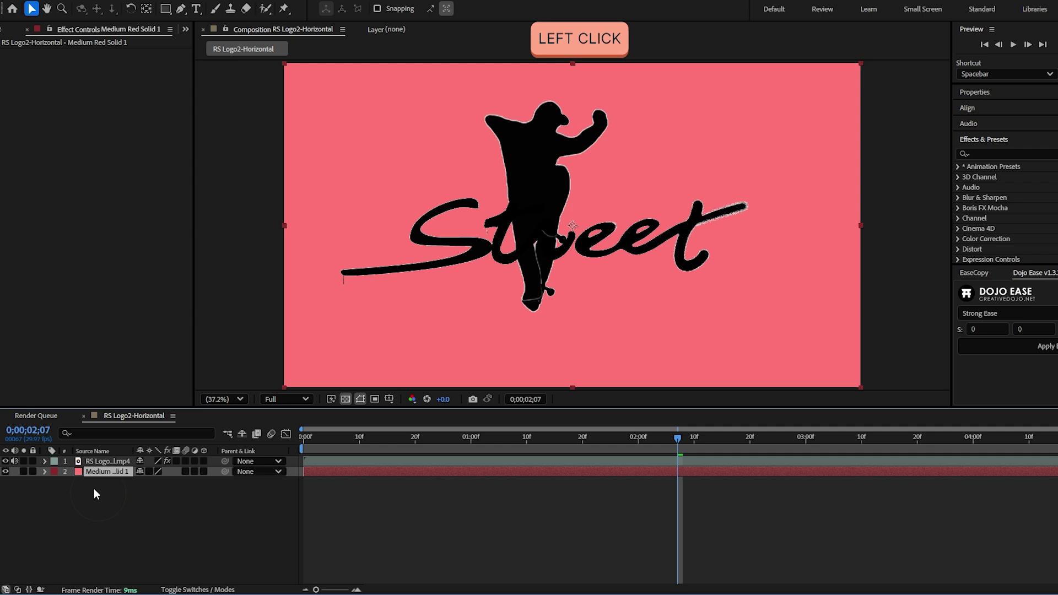
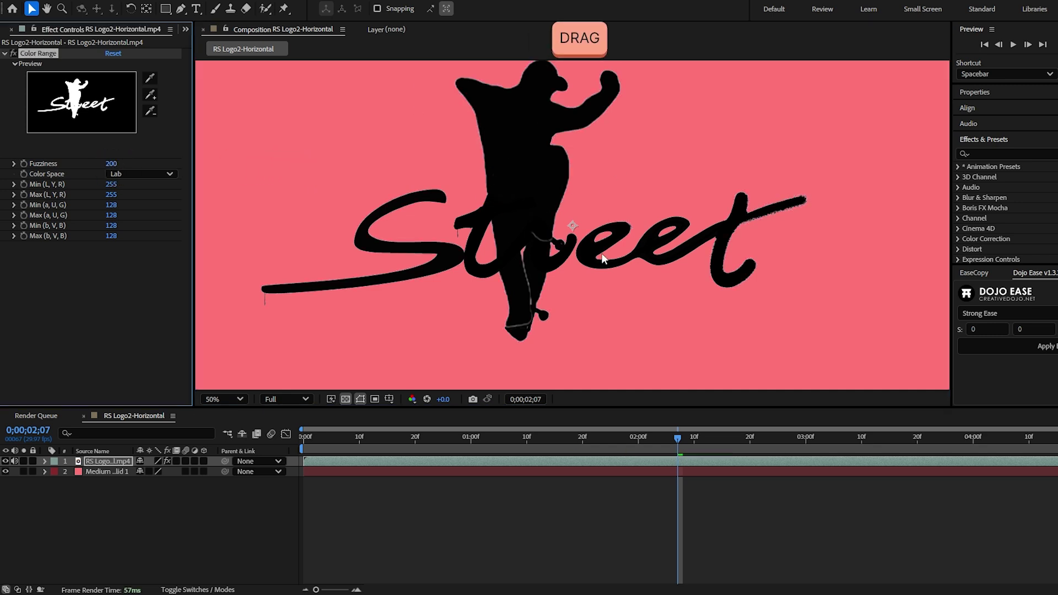
- Raise Color Range Fuzziness to 200 to clean the white fringe on the logo edges
double_click(593, 232)
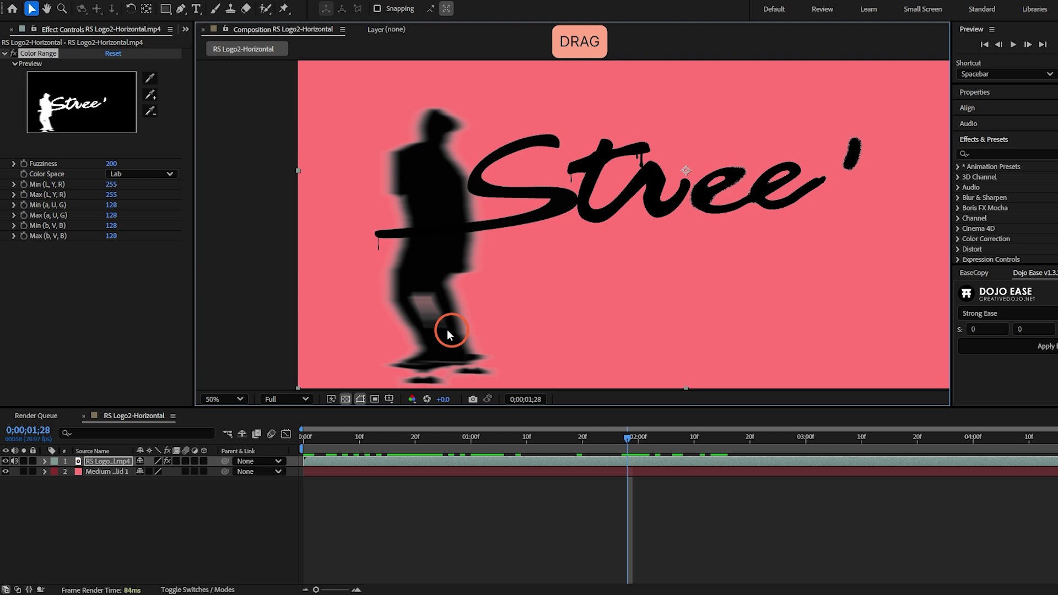